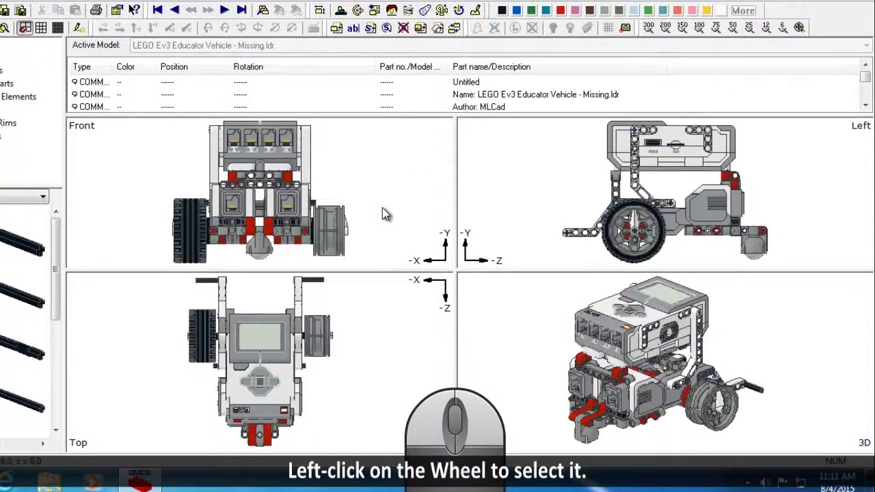
- Drag a selection box over the wheel in the Top view, then clear it in empty space
drag(206, 352, 148, 350)
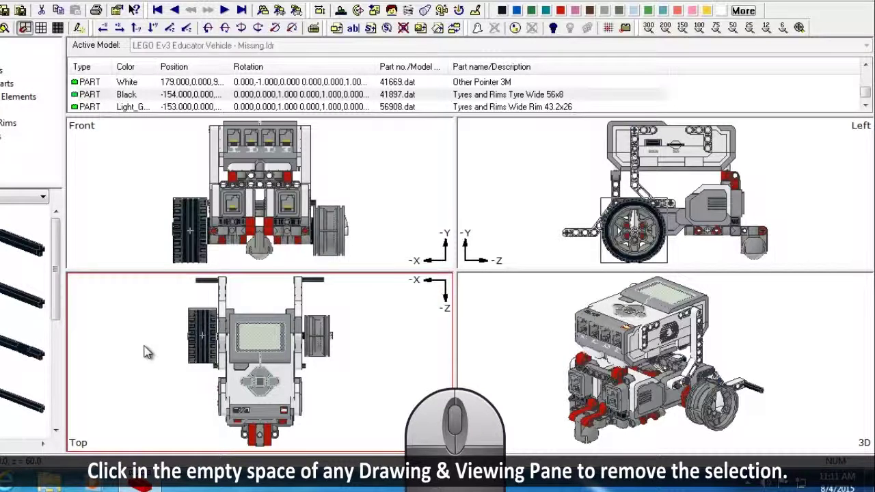
click(139, 351)
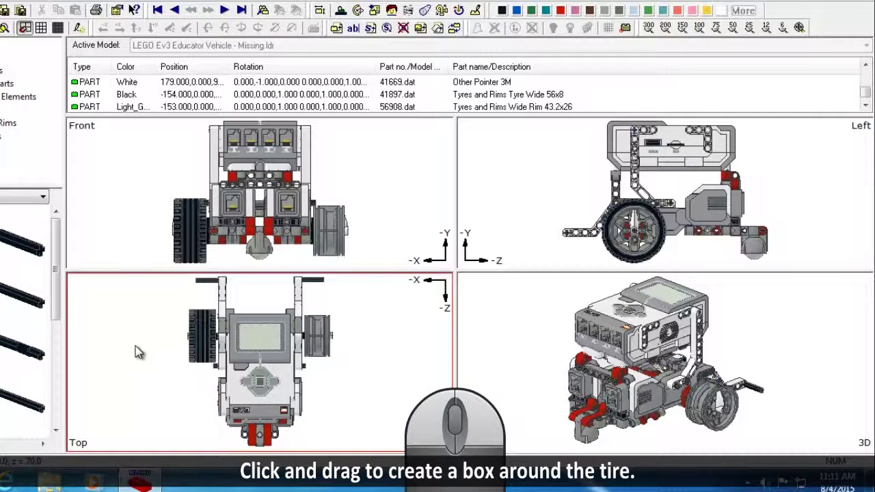
- Discard the accidental multi-part selection and select only the wide tyre and rim wheel
drag(190, 314, 228, 385)
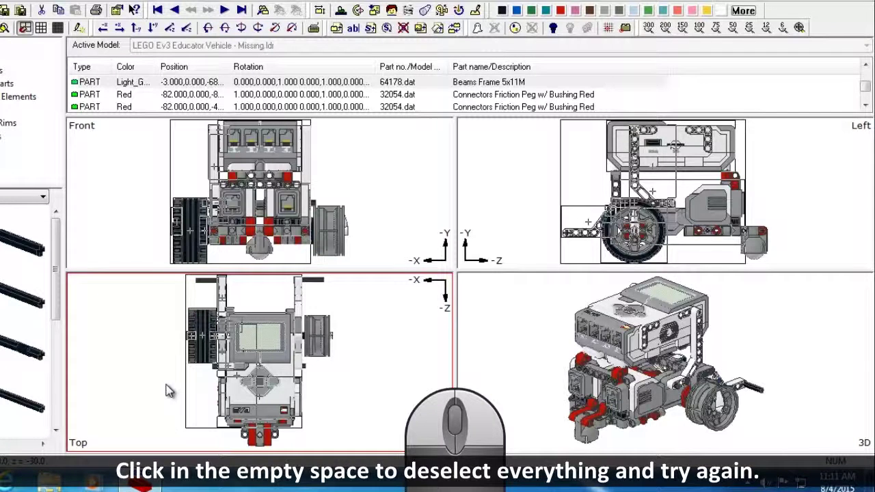
click(170, 388)
click(211, 356)
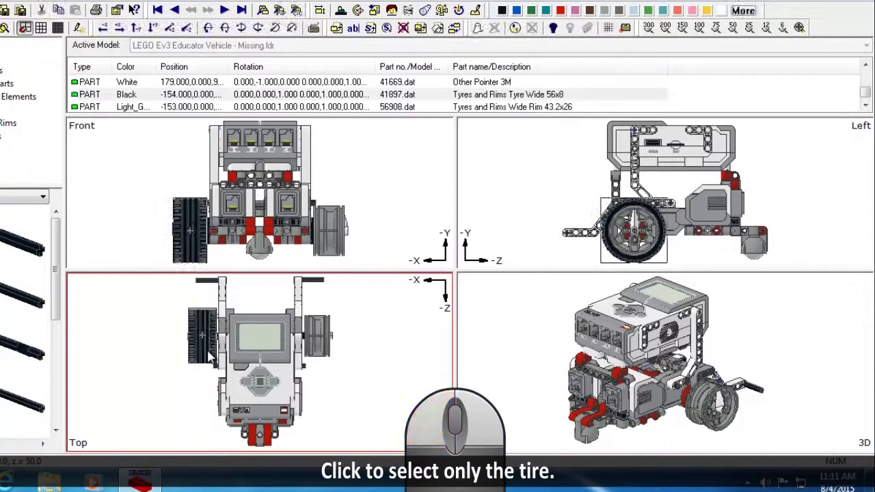